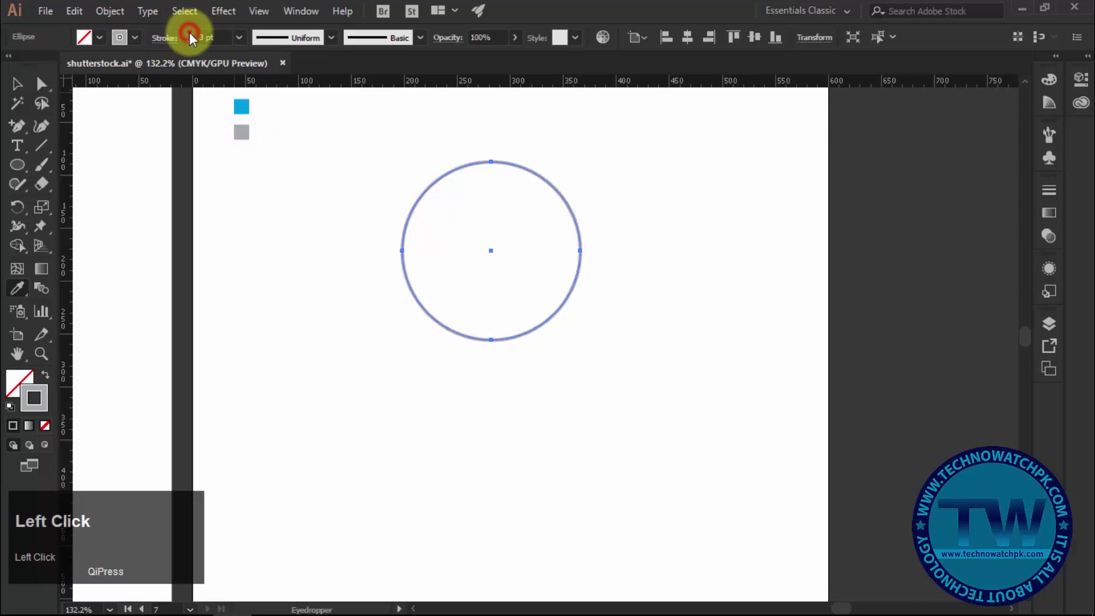
Thicken the circle's grey outline to a 10 pt stroke weight.
{"action": "left_click", "coordinate": [195, 38]}
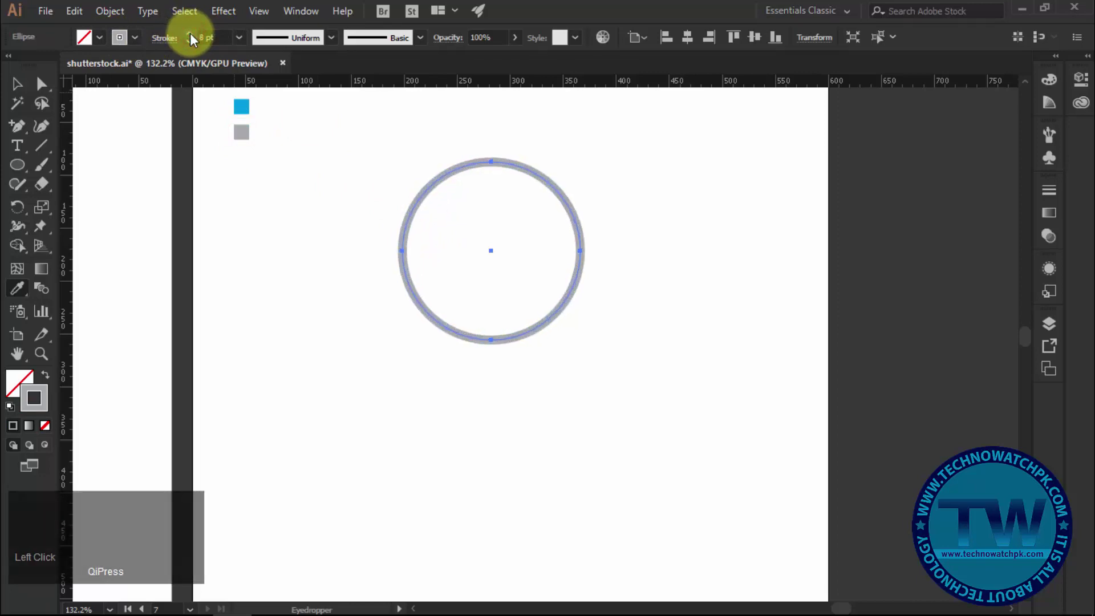
Duplicate the grey ring with Paste in Front so the copy overlays the original.
{"action": "left_click", "coordinate": [195, 38]}
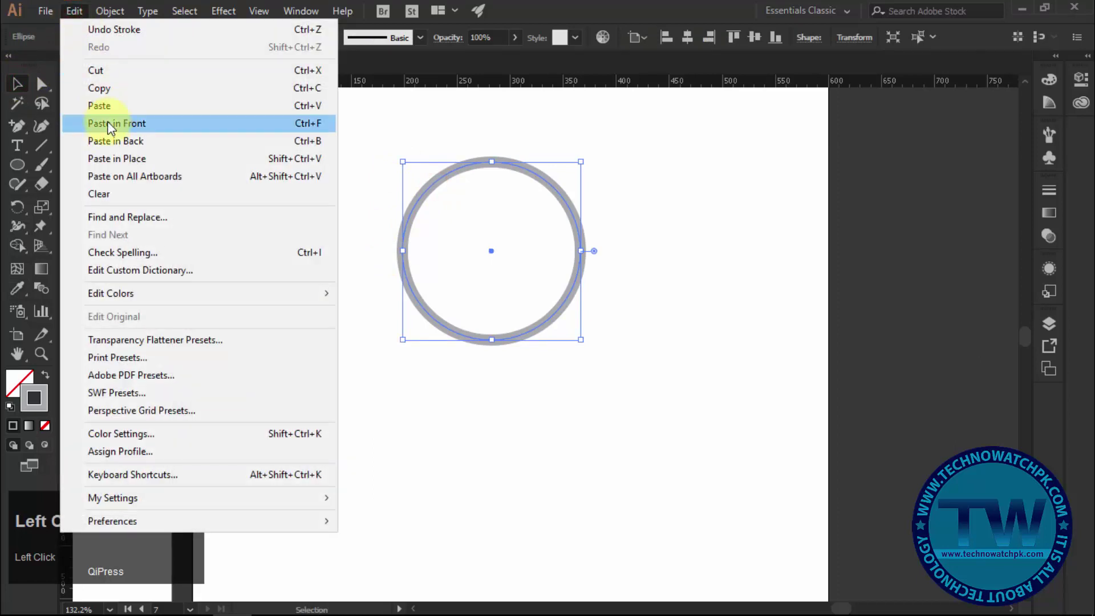
{"action": "left_click", "coordinate": [113, 126]}
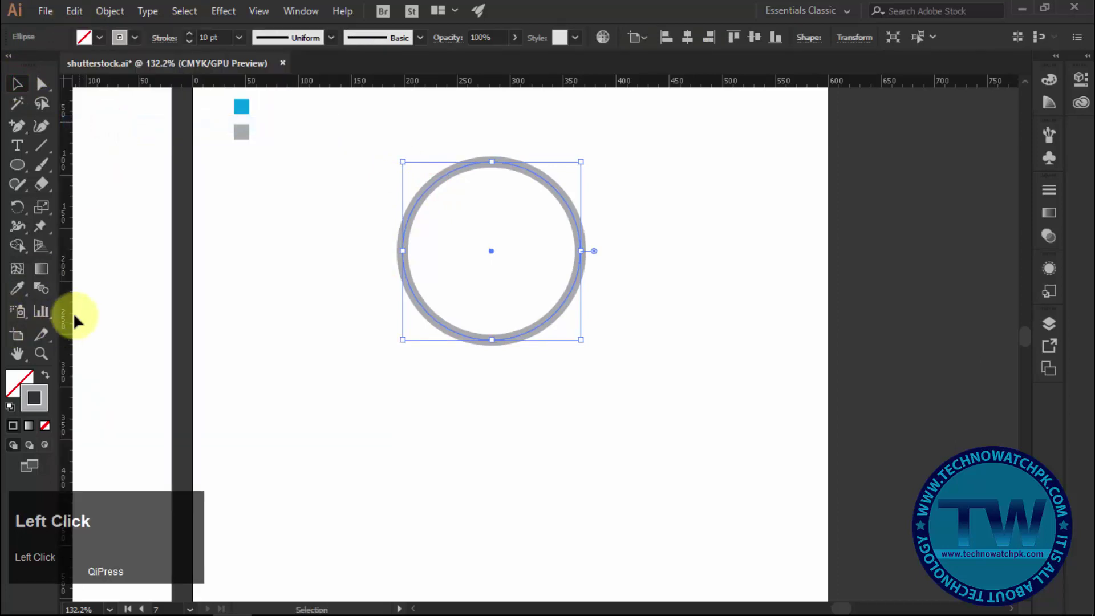
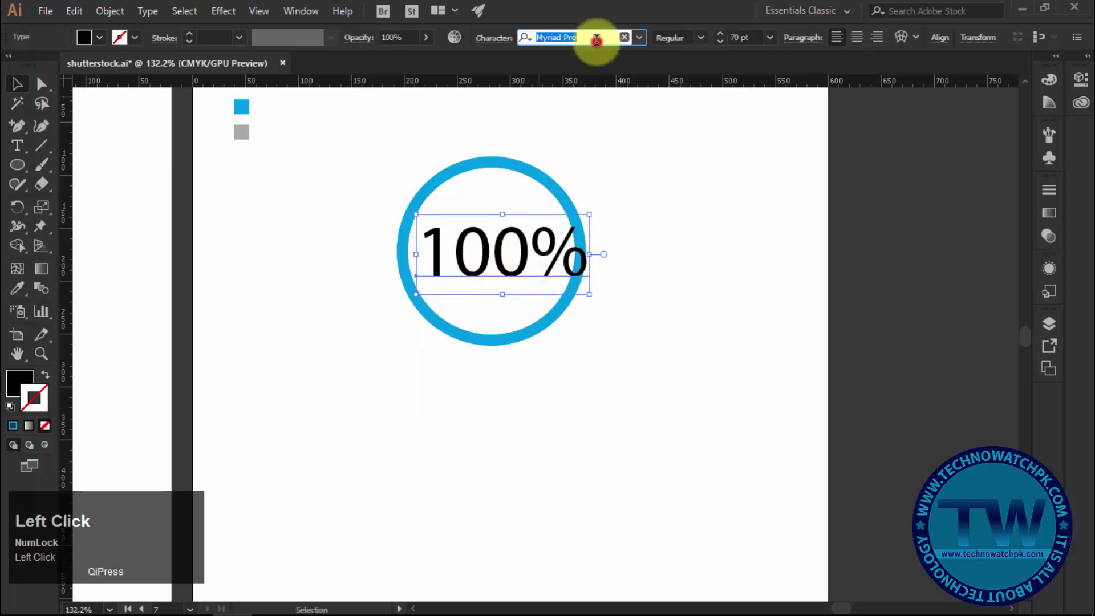
Search the font field for Calibri to set the 100% label in Calibri Light.
{"action": "type", "text": "calibi"}
{"action": "key", "text": "BackSpace"}
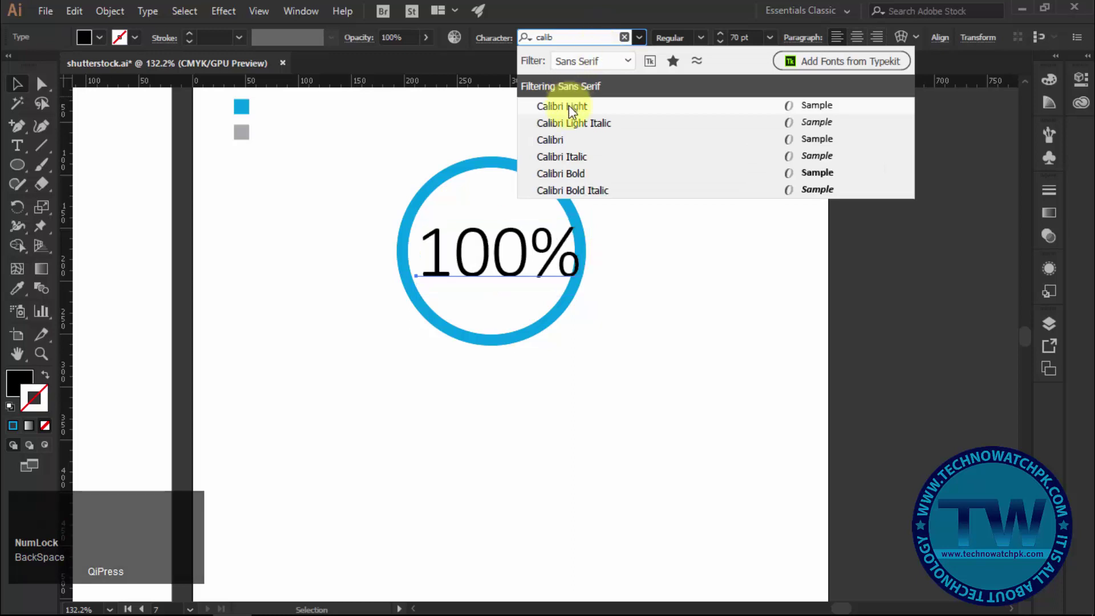
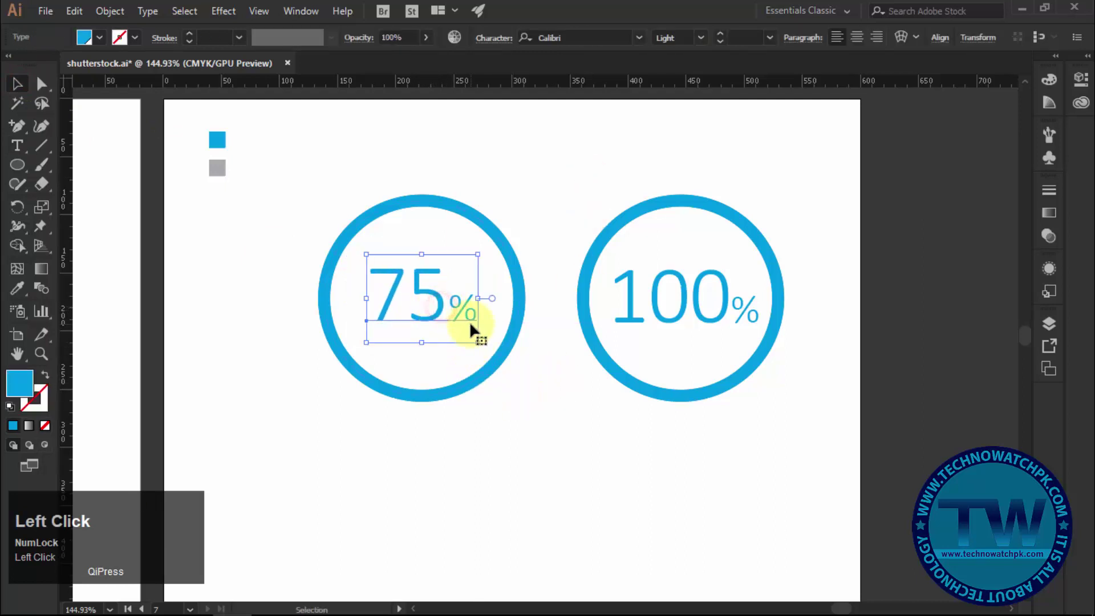
Finish editing the duplicated ring's label as 75% with a smaller percent sign.
{"action": "key", "text": "Right"}
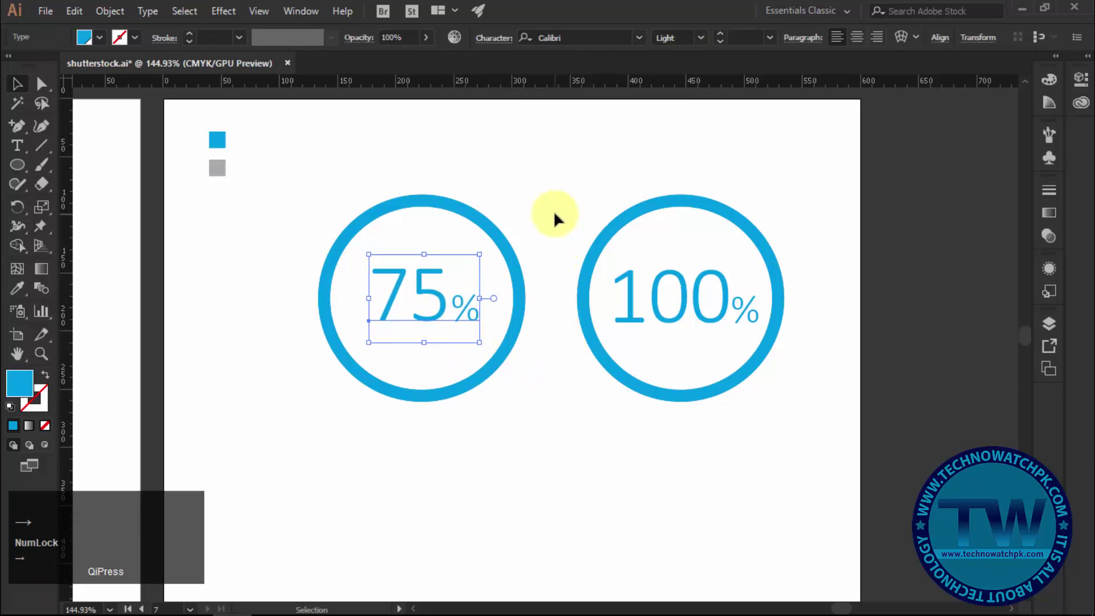
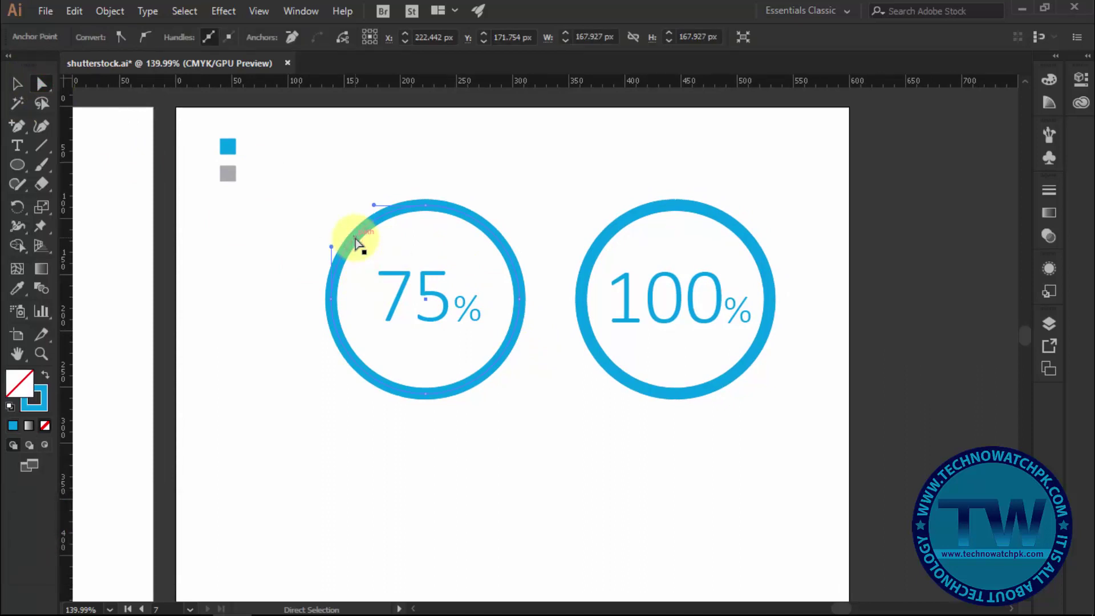
Delete the top-left quarter of the blue ring to reveal grey beneath.
{"action": "key", "text": "Delete"}
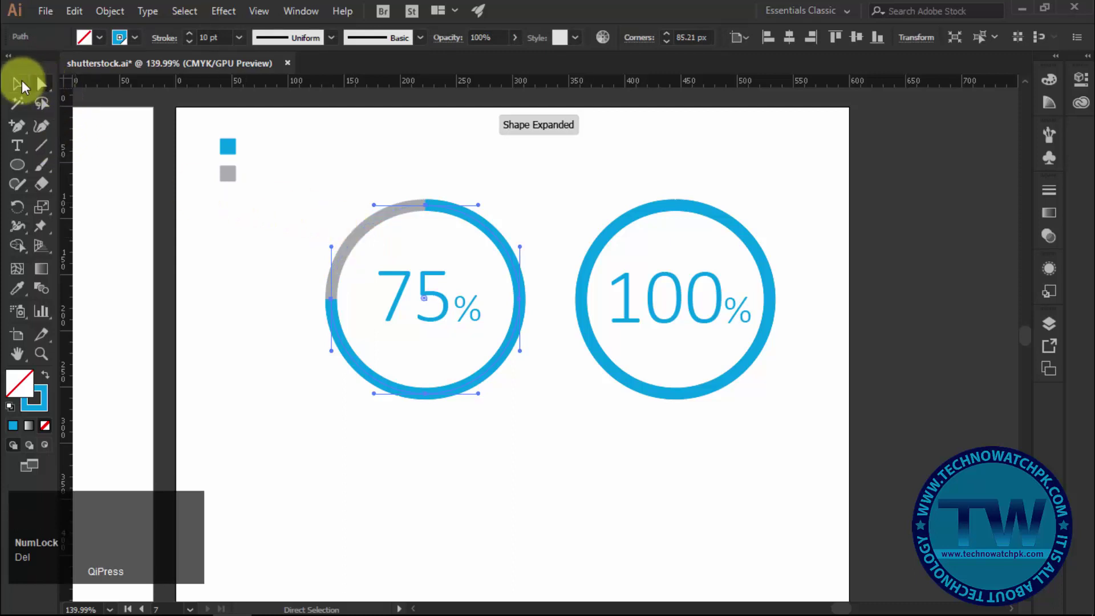
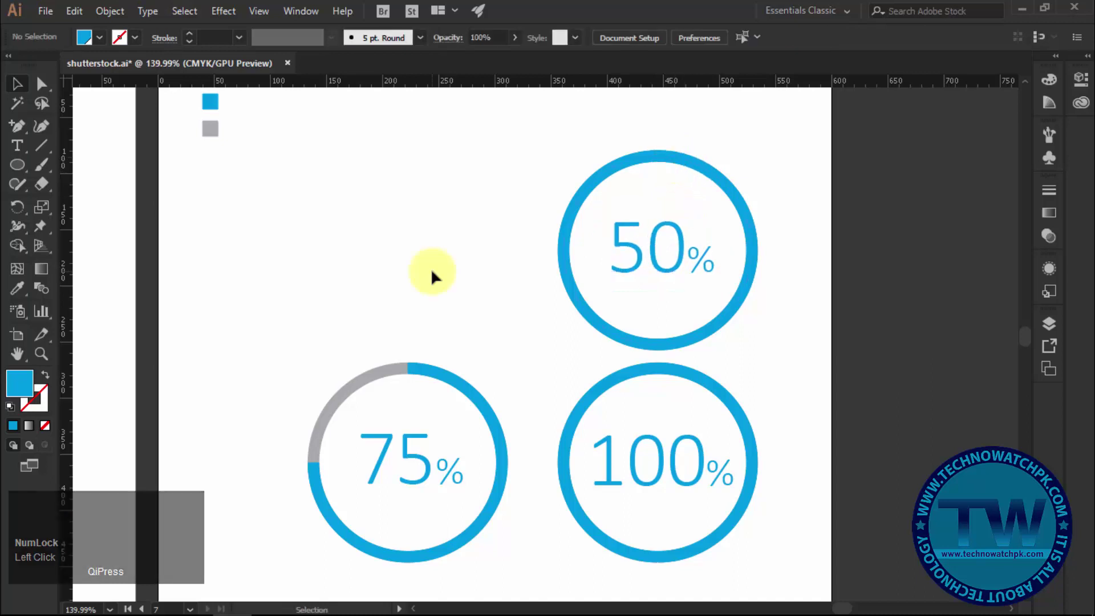
Delete the left segments of the 50% ring's blue outline, exposing grey.
{"action": "left_click", "coordinate": [31, 102]}
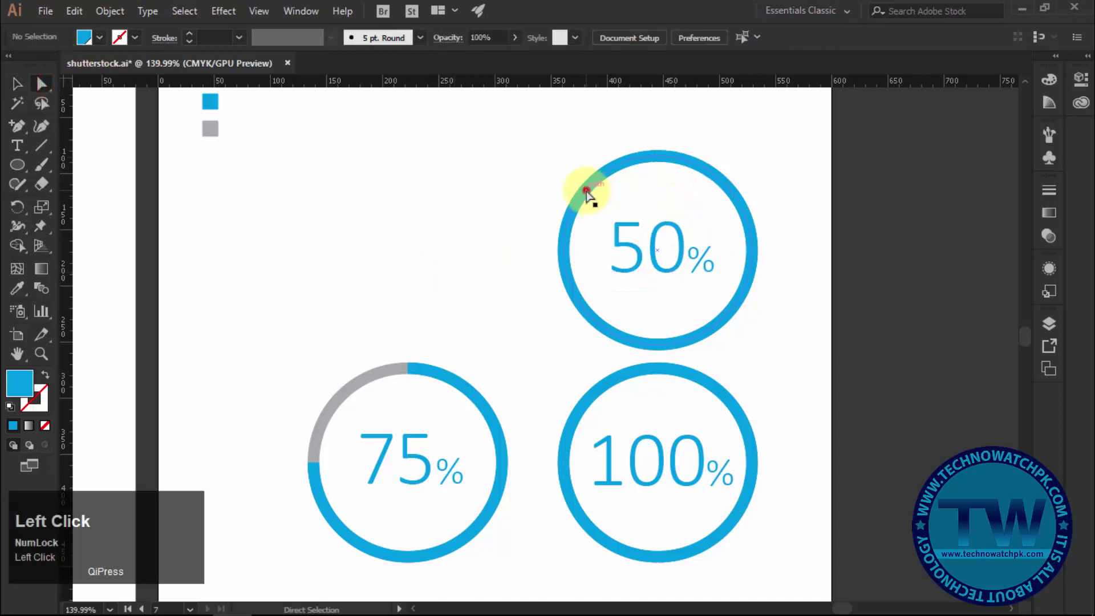
{"action": "key", "text": "Delete"}
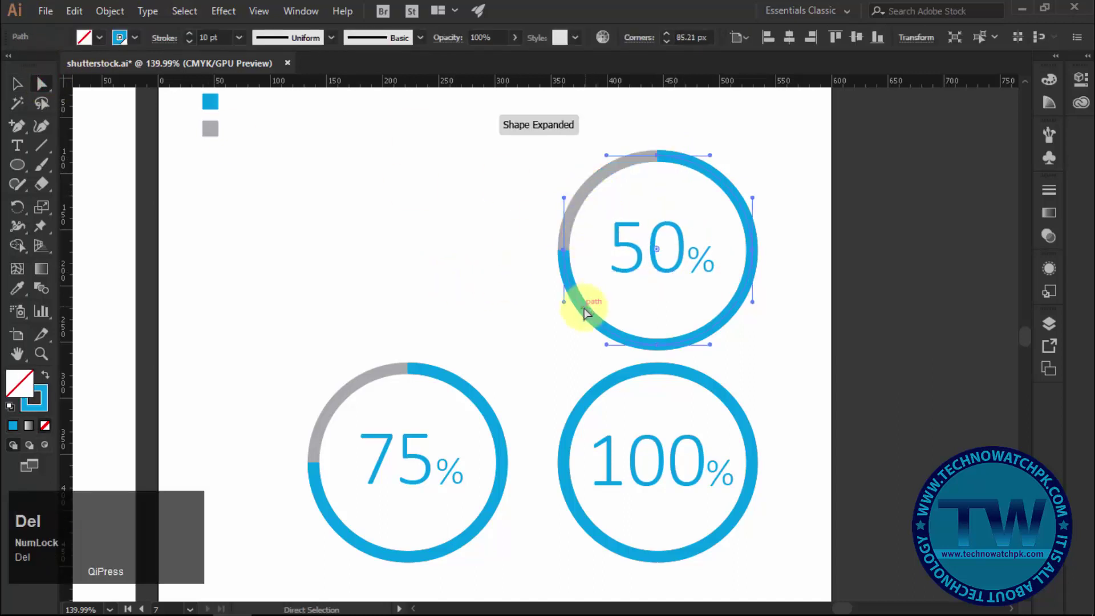